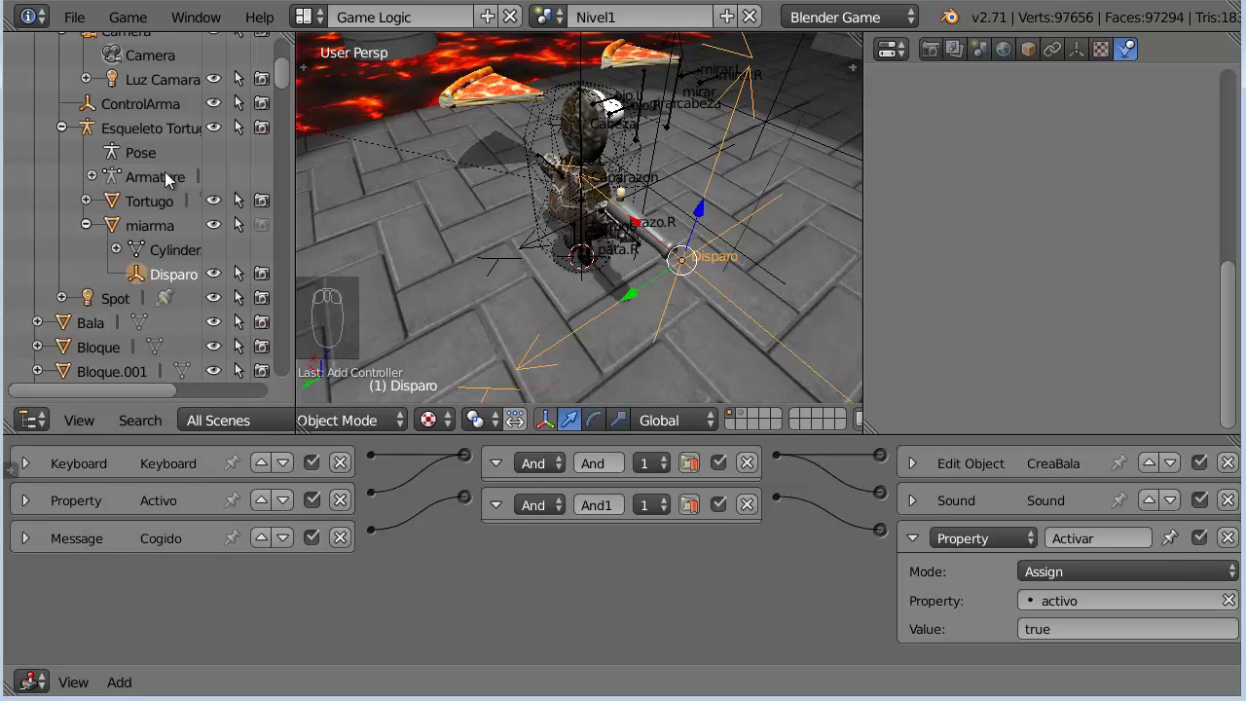
Step: Select ControlArma so its Near, Keyboard and Property sensors, And controller and Message, Property and Sound actuators show
{"action": "left_click_drag", "start_coordinate": [174, 109], "coordinate": [574, 584]}
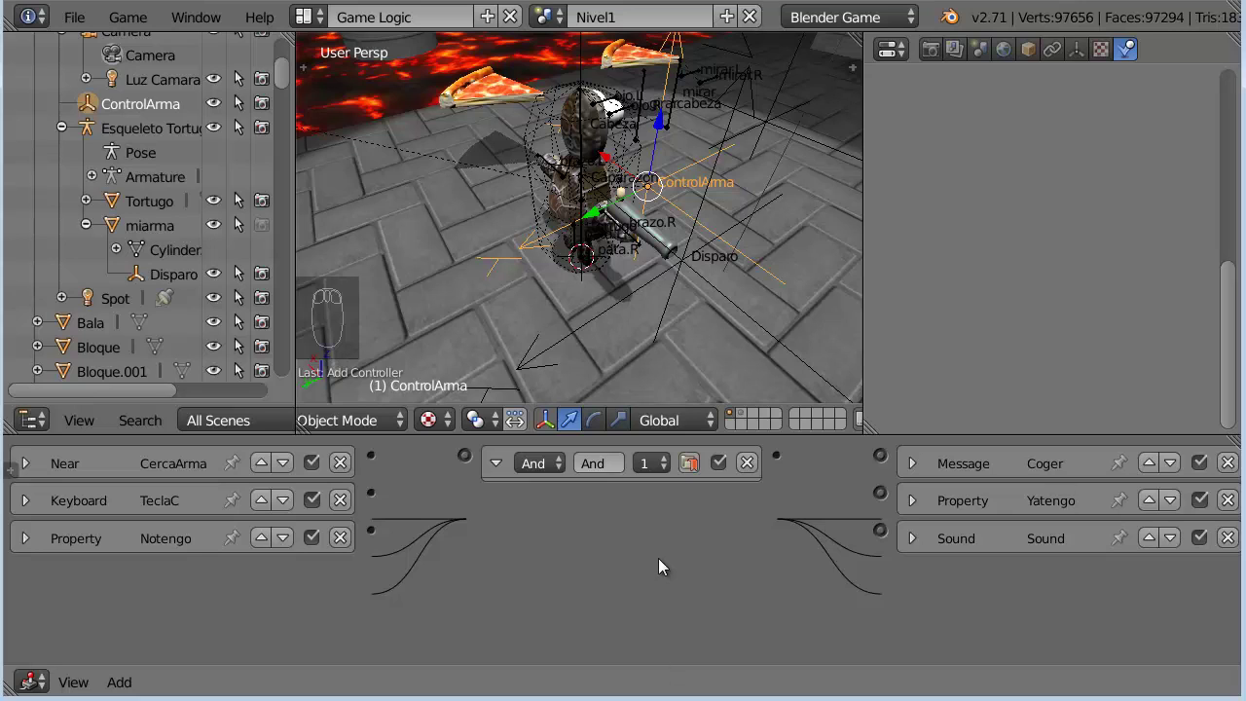
{"action": "scroll", "scroll_direction": "up", "scroll_amount": 3}
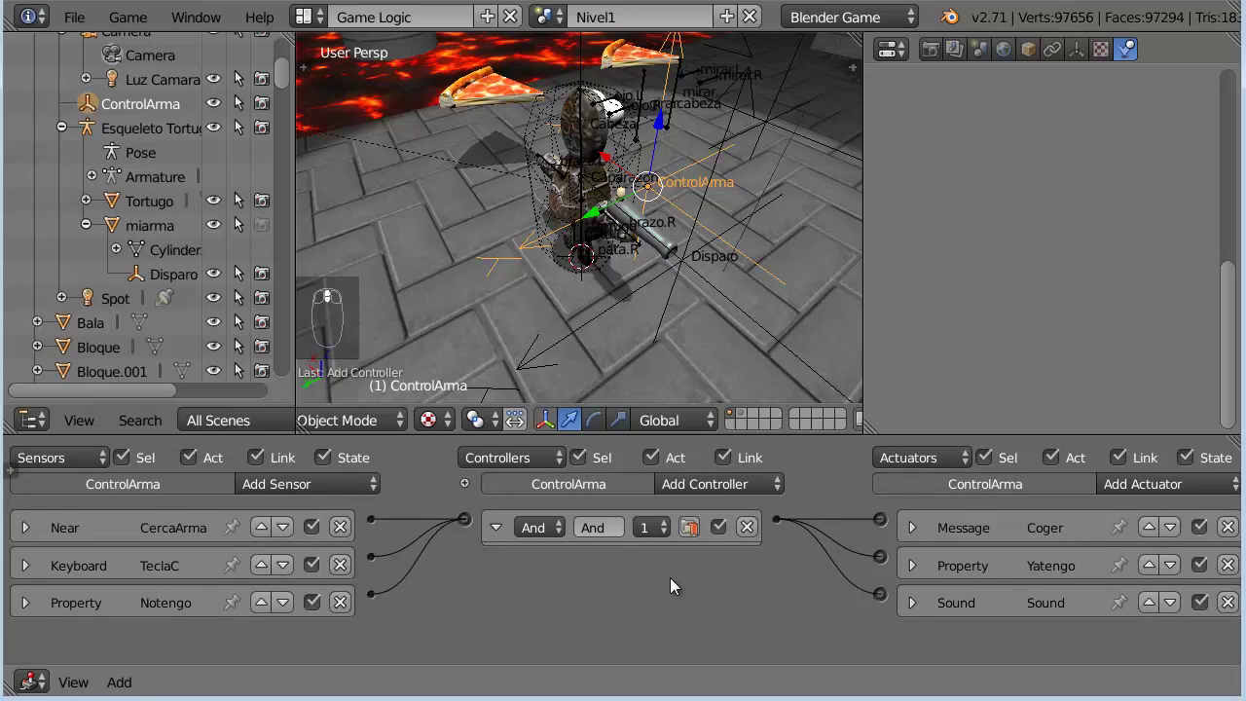